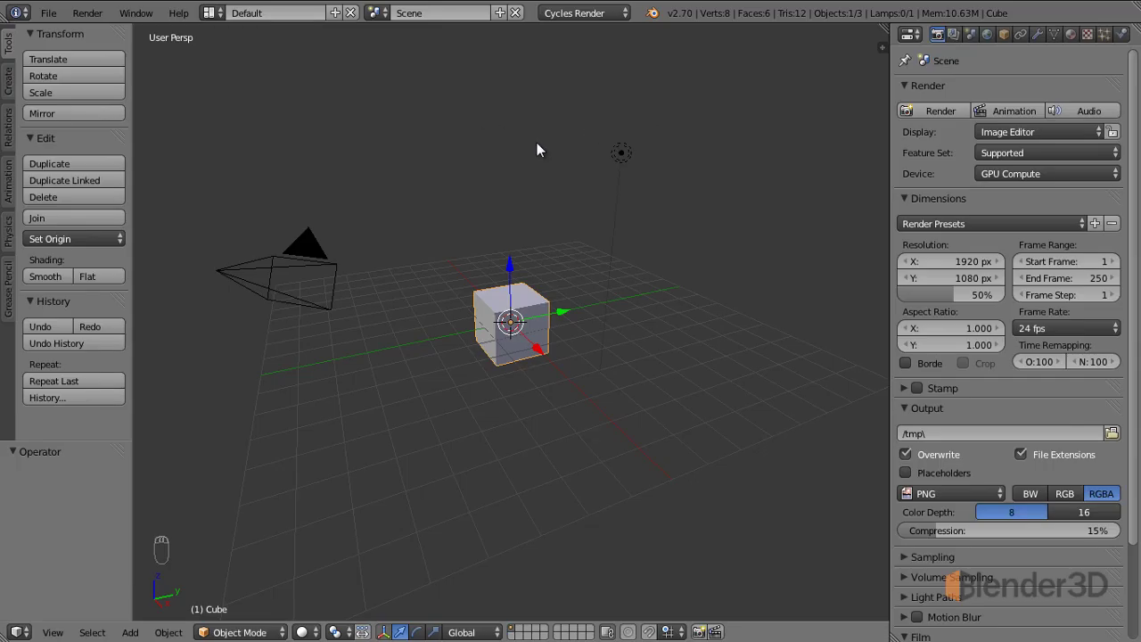
Step: Turn on the Box and Last Operator options for Screencast Keys in the viewport sidebar
{"action": "left_click_drag", "start_coordinate": [59, 18], "coordinate": [164, 157]}
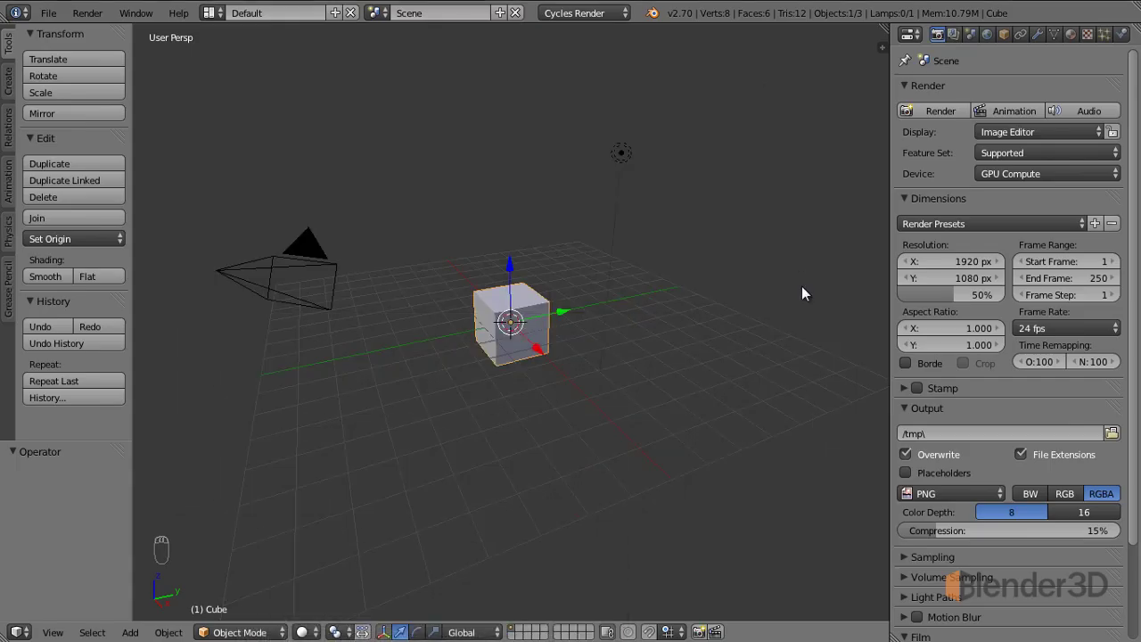
{"action": "key", "text": "n"}
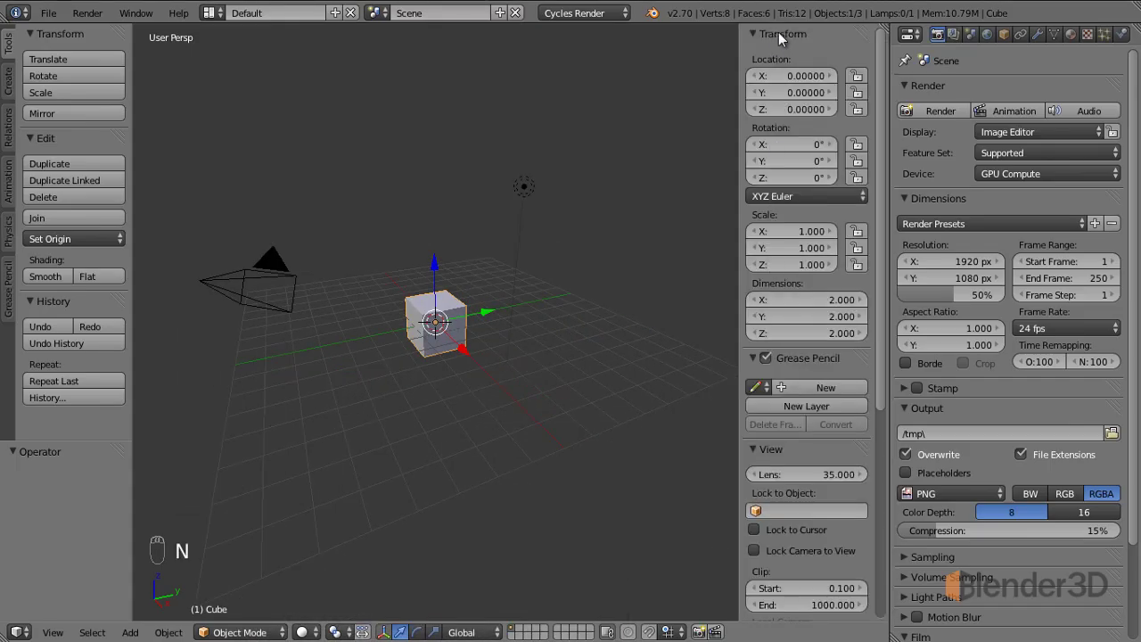
{"action": "left_click", "coordinate": [810, 582]}
{"action": "left_click_drag", "start_coordinate": [807, 616], "coordinate": [154, 549]}
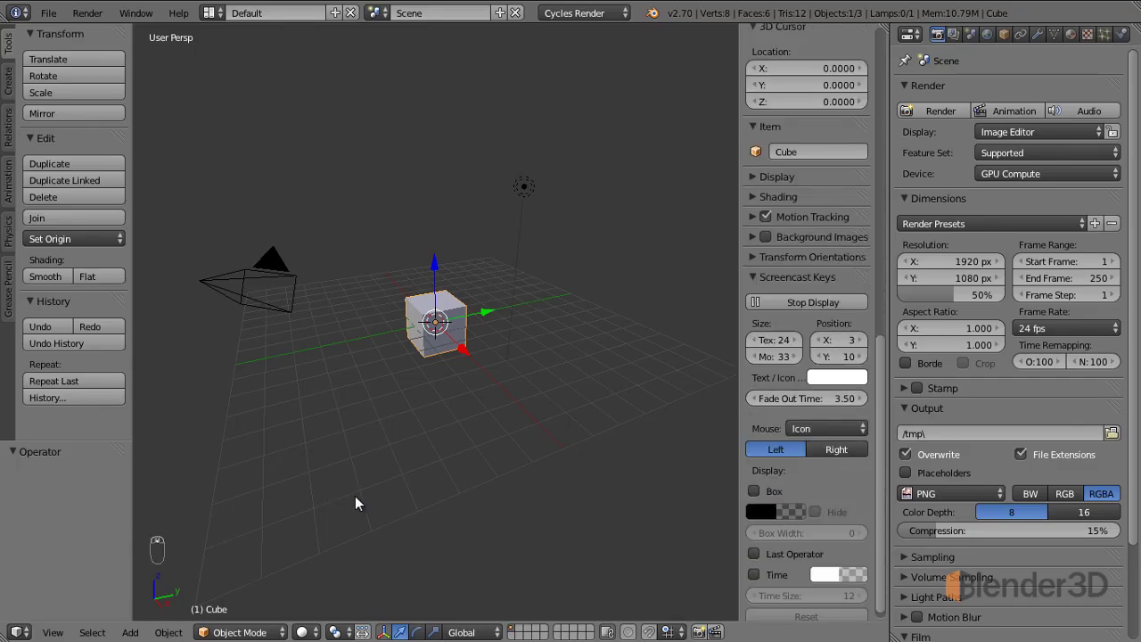
{"action": "key", "text": "n"}
{"action": "key", "text": "n"}
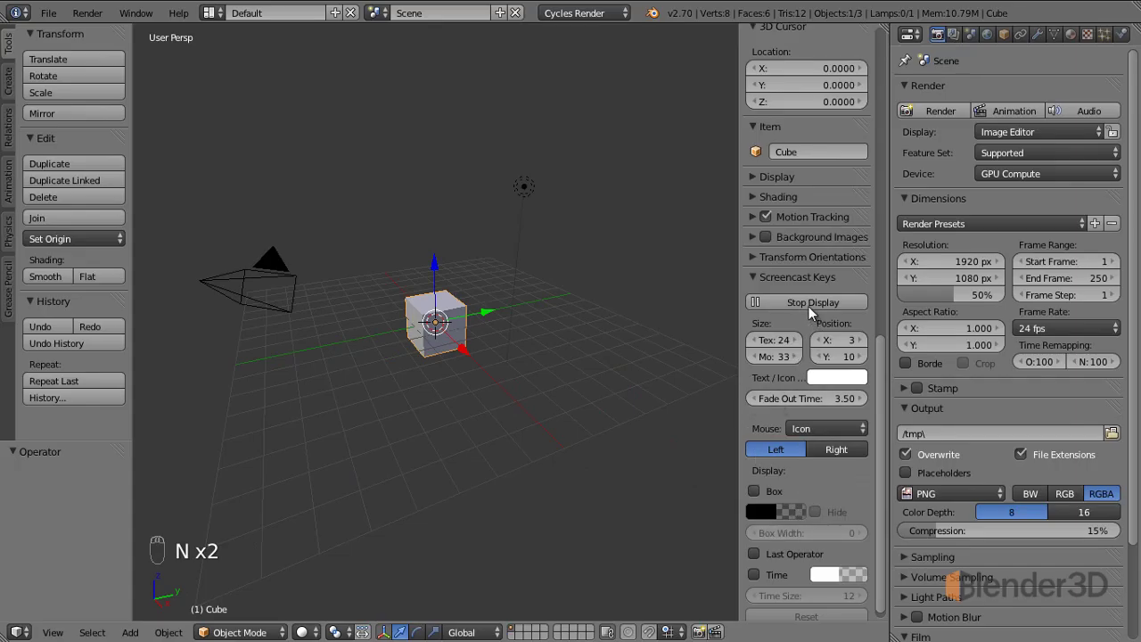
{"action": "left_click", "coordinate": [804, 307]}
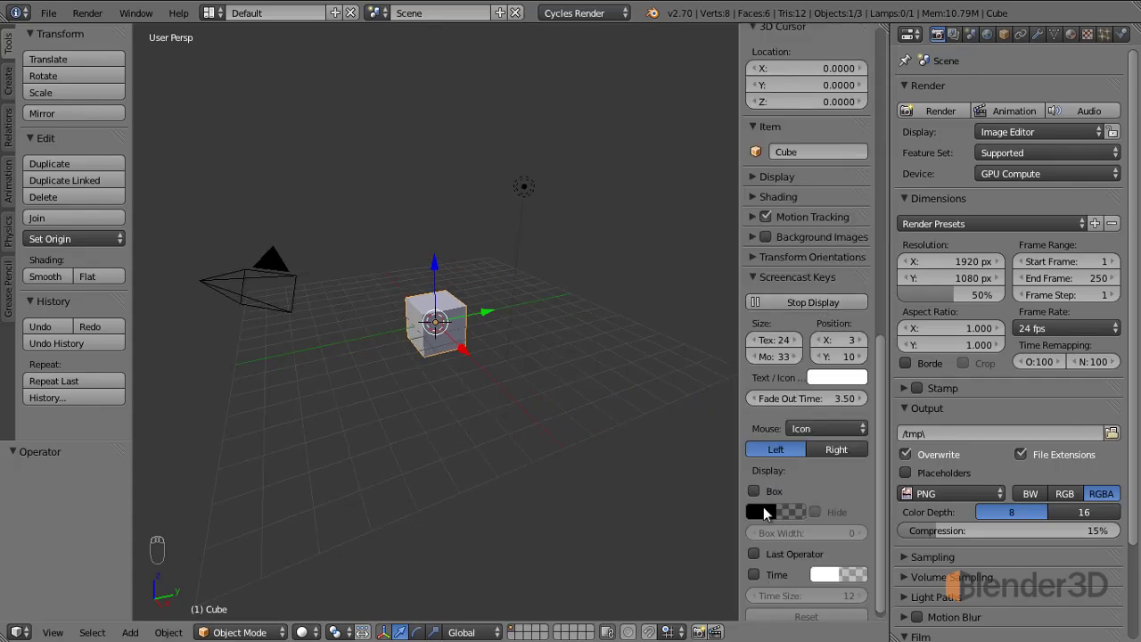
{"action": "left_click_drag", "start_coordinate": [775, 493], "coordinate": [372, 473]}
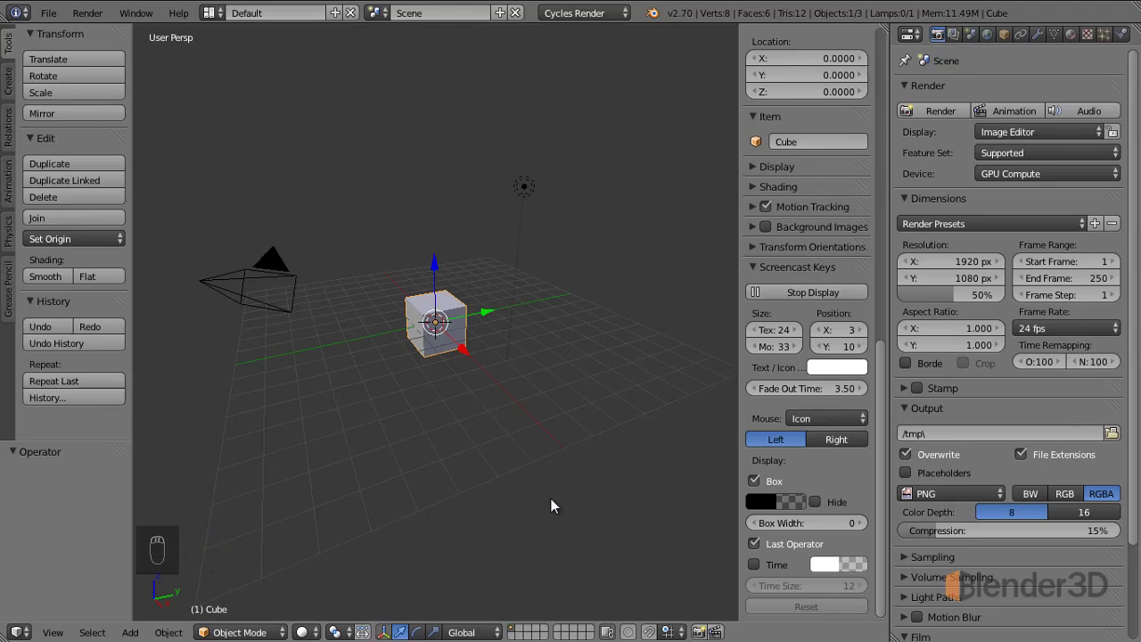
Step: Dismiss the preferences window and return to the default scene
{"action": "key", "text": "n"}
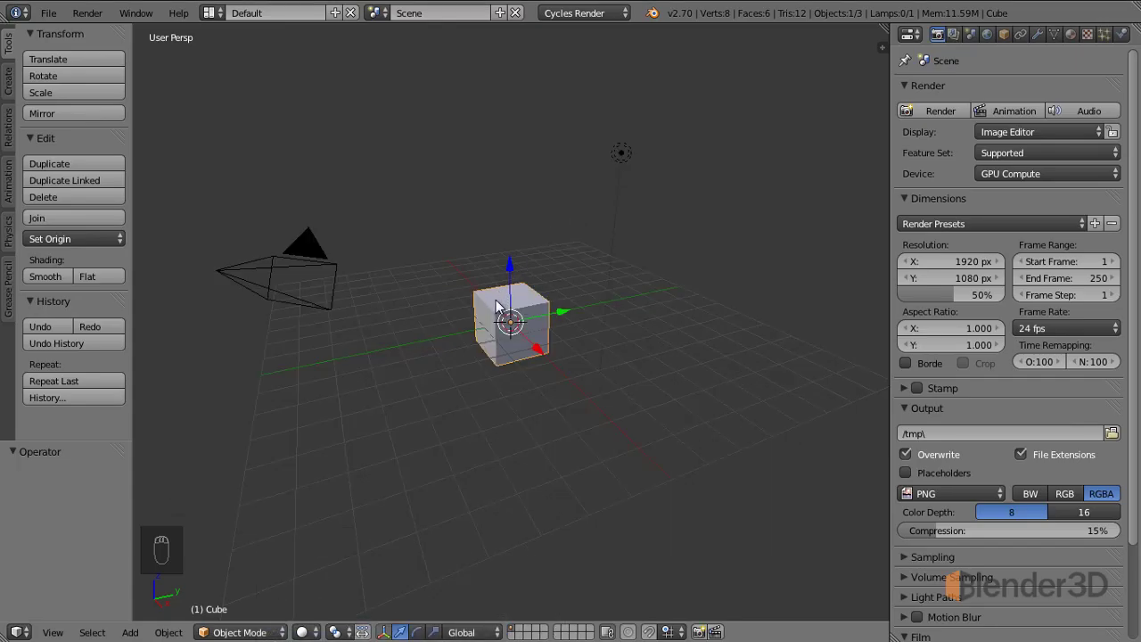
Step: Bring up the Shift+A add menu and enable the Extra Objects mesh add-on
{"action": "key", "text": "shift+a"}
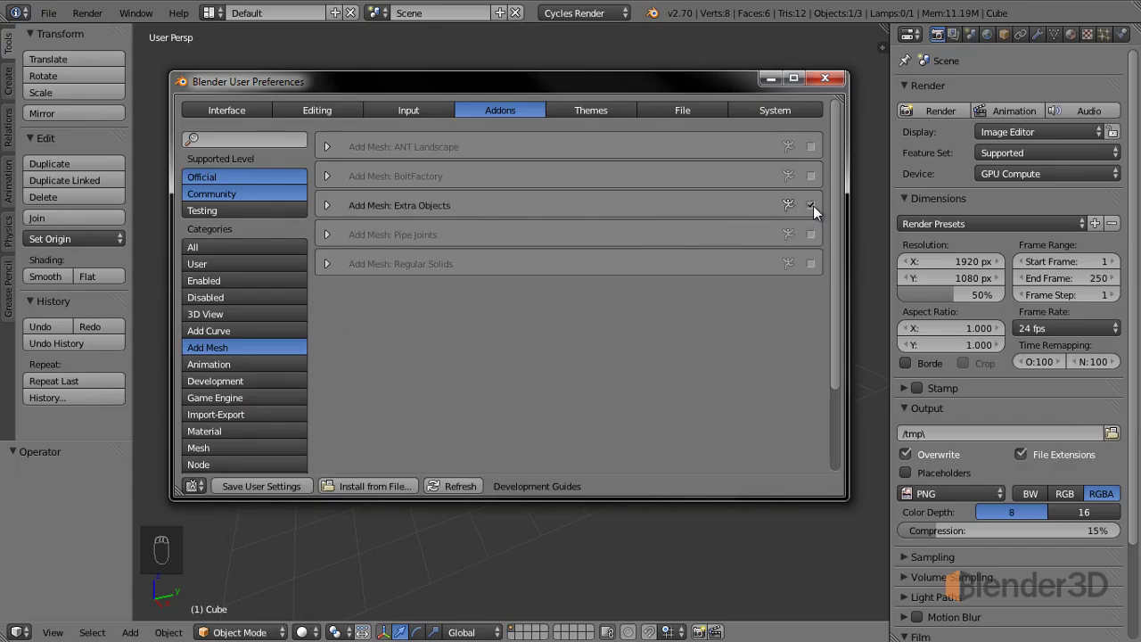
{"action": "left_click_drag", "start_coordinate": [818, 210], "coordinate": [774, 83]}
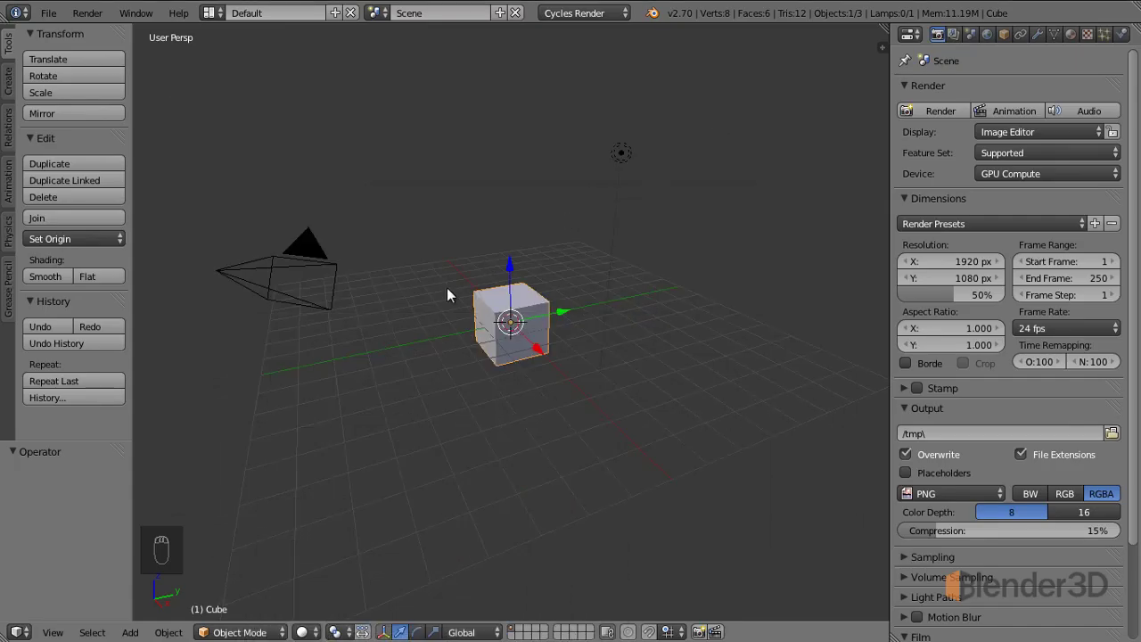
Step: Add a Teapot from Mesh > Extra Objects beside the cube and zoom in on it
{"action": "left_click_drag", "start_coordinate": [415, 390], "coordinate": [498, 334]}
{"action": "key", "text": "shift+a"}
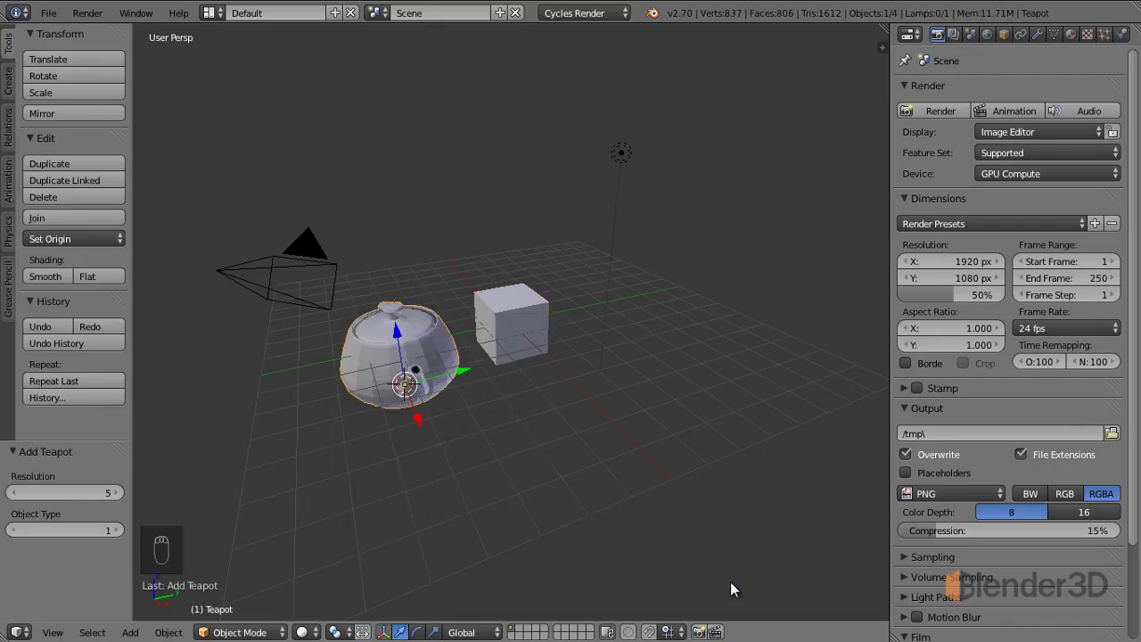
{"action": "left_click_drag", "start_coordinate": [453, 450], "coordinate": [568, 378]}
{"action": "left_click", "coordinate": [567, 378]}
Step: Add a Diamond gemstone from Extra Objects beside the cube and teapot
{"action": "middle_click", "coordinate": [514, 400]}
{"action": "left_click_drag", "start_coordinate": [630, 292], "coordinate": [748, 461]}
{"action": "key", "text": "shift+a"}
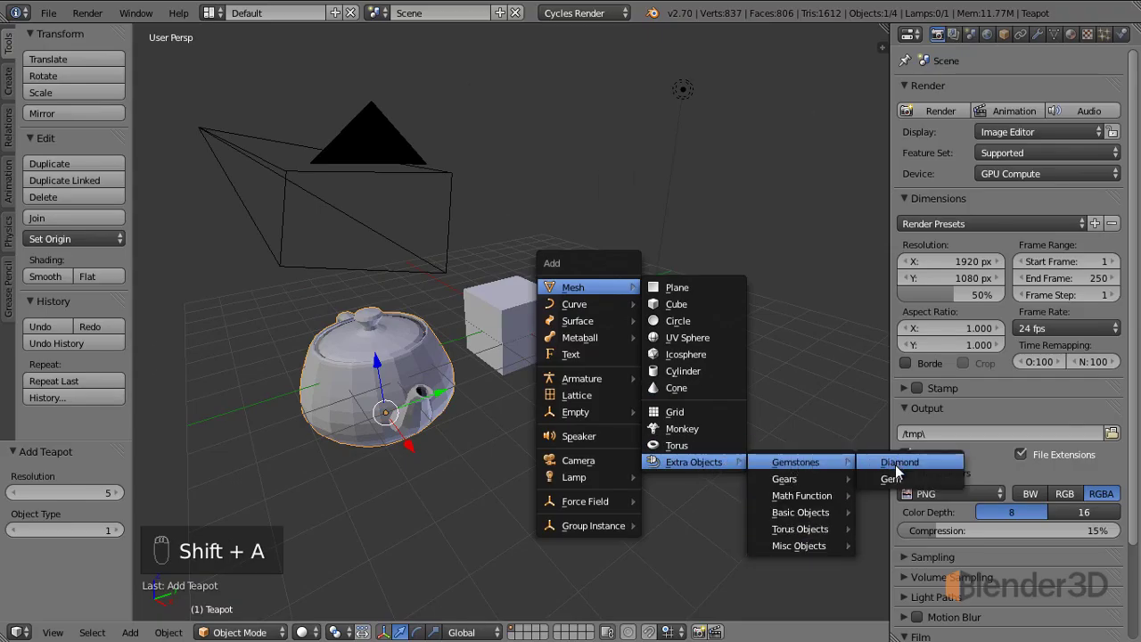
{"action": "left_click_drag", "start_coordinate": [648, 337], "coordinate": [602, 319]}
{"action": "middle_click", "coordinate": [602, 319]}
{"action": "left_click", "coordinate": [632, 285]}
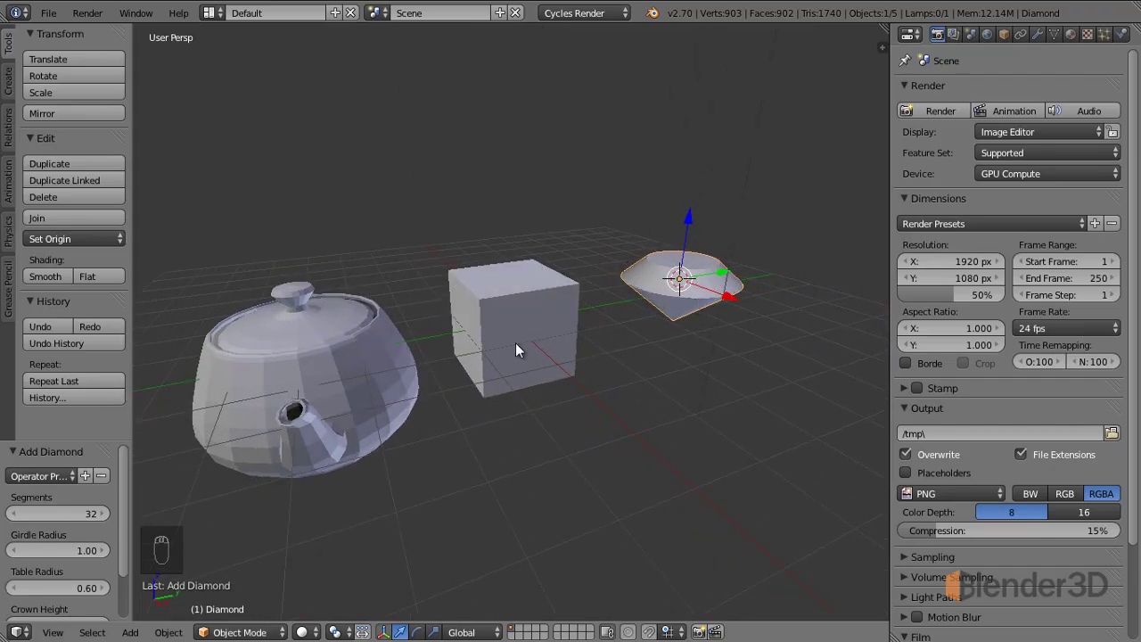
{"action": "left_click", "coordinate": [378, 397]}
{"action": "middle_click", "coordinate": [463, 374]}
{"action": "left_click_drag", "start_coordinate": [480, 382], "coordinate": [584, 344]}
{"action": "key", "text": "shift+a"}
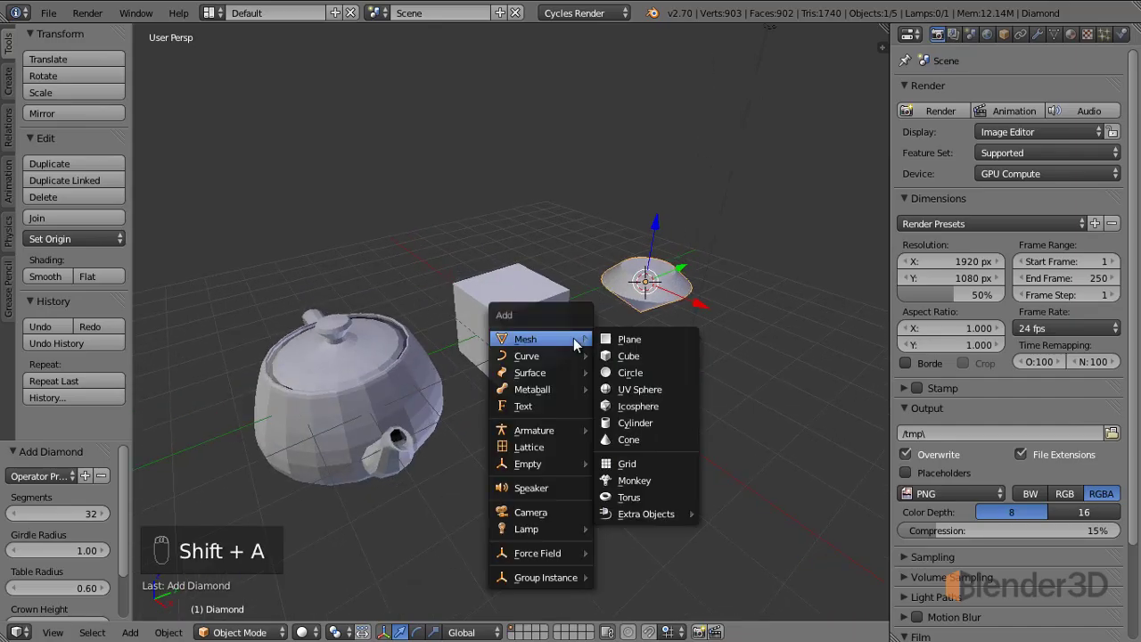
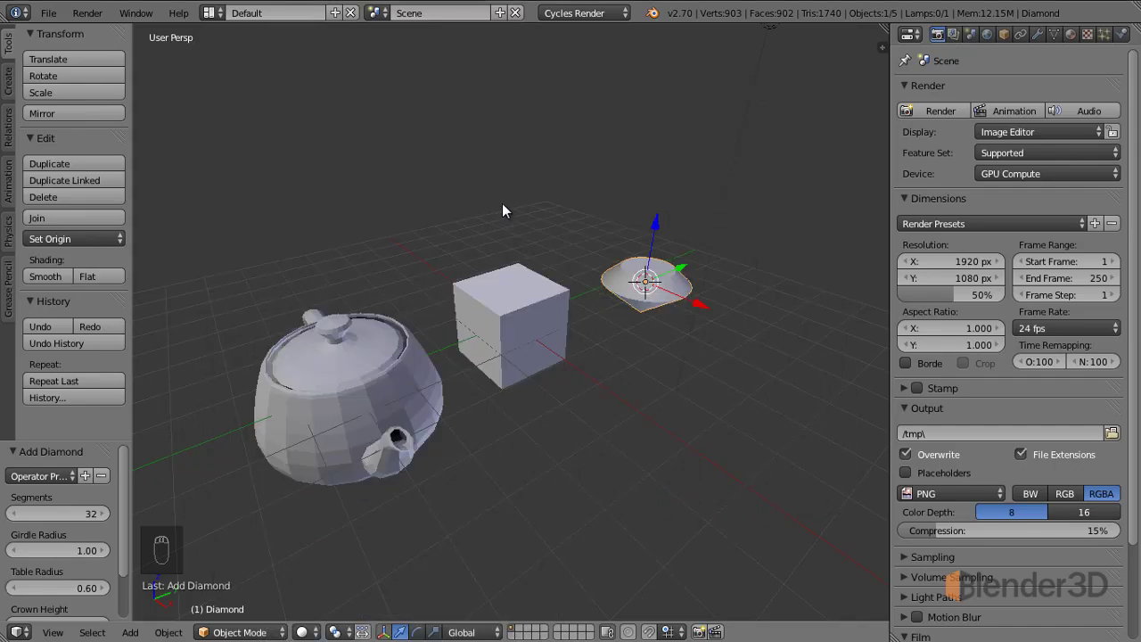
Step: Show the enabled 3D View: Dynamic Spacebar Menu add-on details in the preferences
{"action": "key", "text": "space"}
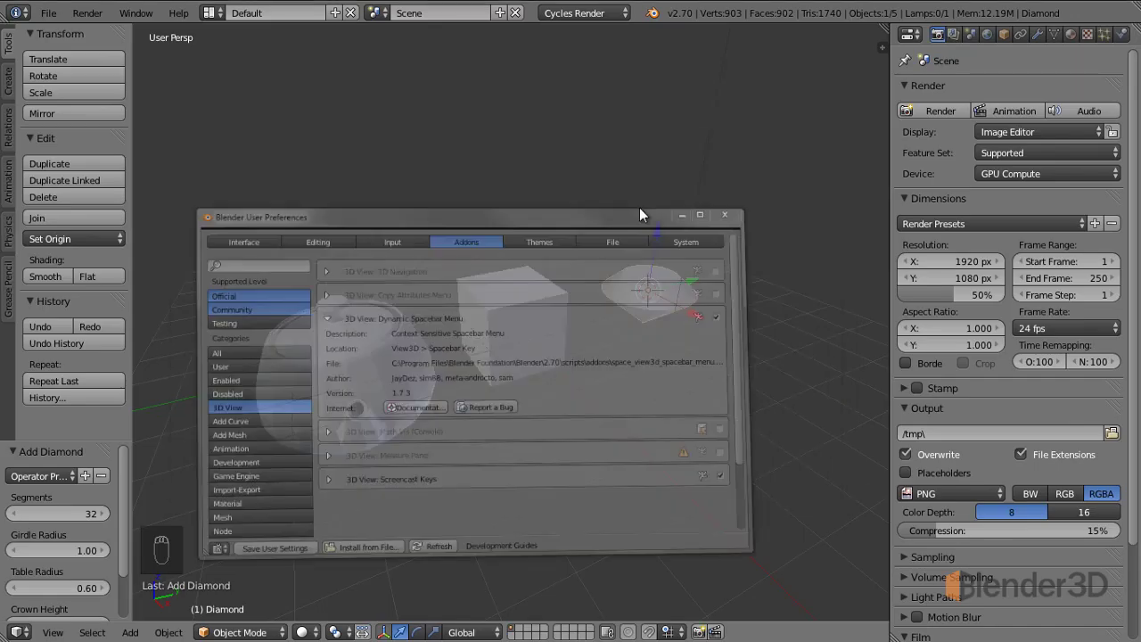
Step: Browse the Dynamic Spacebar Menu's submenus over the scene, then dismiss it
{"action": "key", "text": "space"}
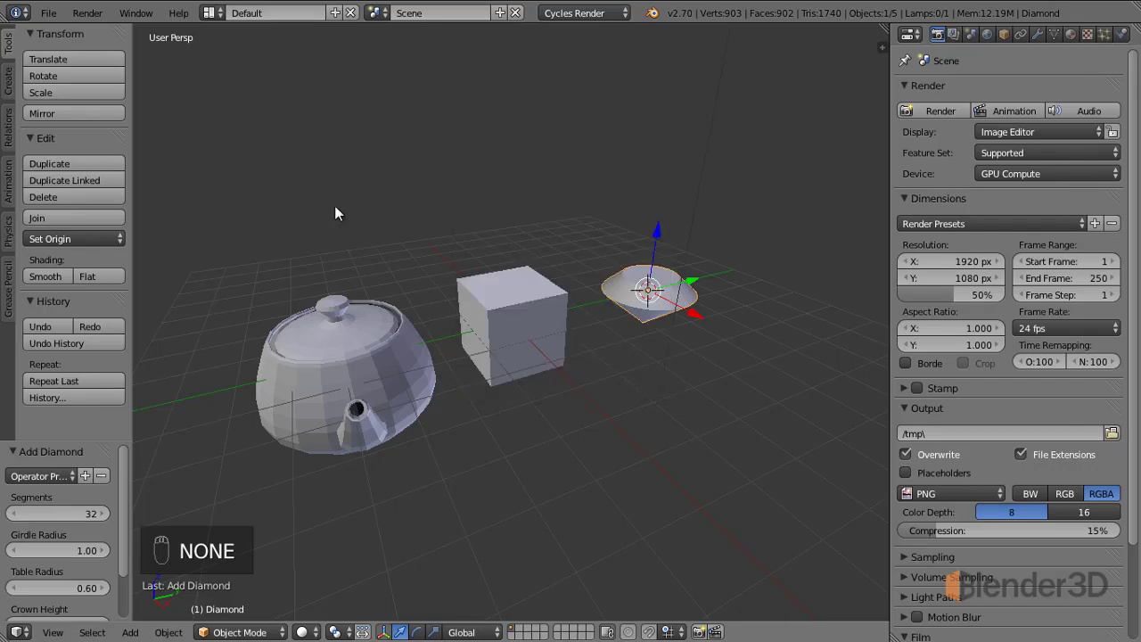
{"action": "key", "text": "space"}
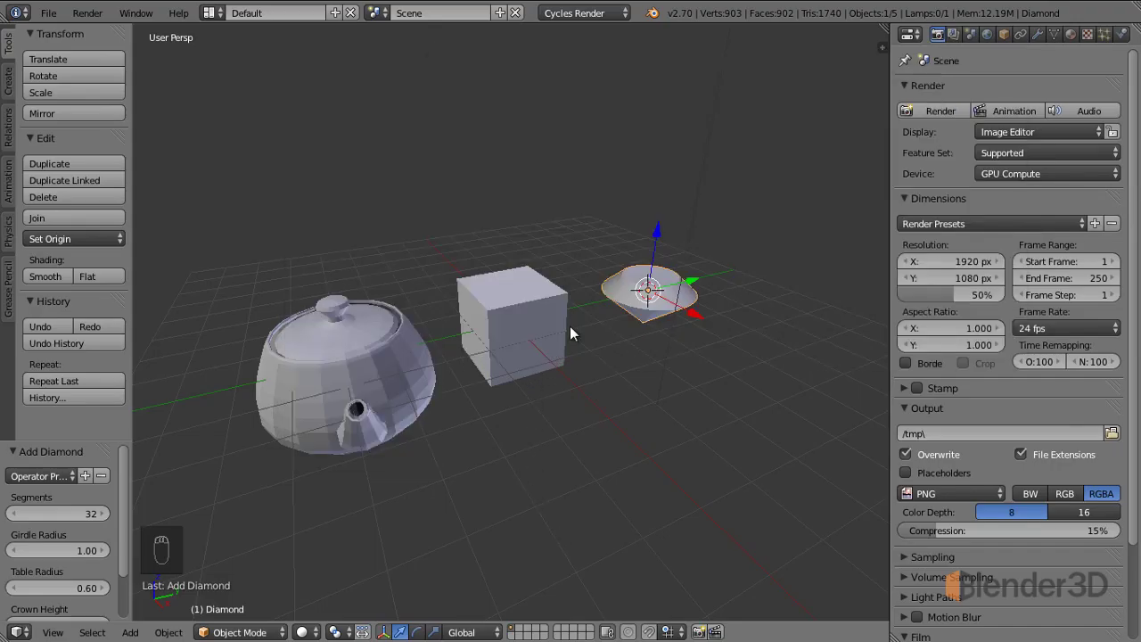
Step: Give the selected teapot a Subdivision Surface modifier via the spacebar menu and orbit to inspect it
{"action": "left_click", "coordinate": [636, 289]}
{"action": "left_click", "coordinate": [346, 398]}
{"action": "key", "text": "space"}
{"action": "left_click", "coordinate": [328, 299]}
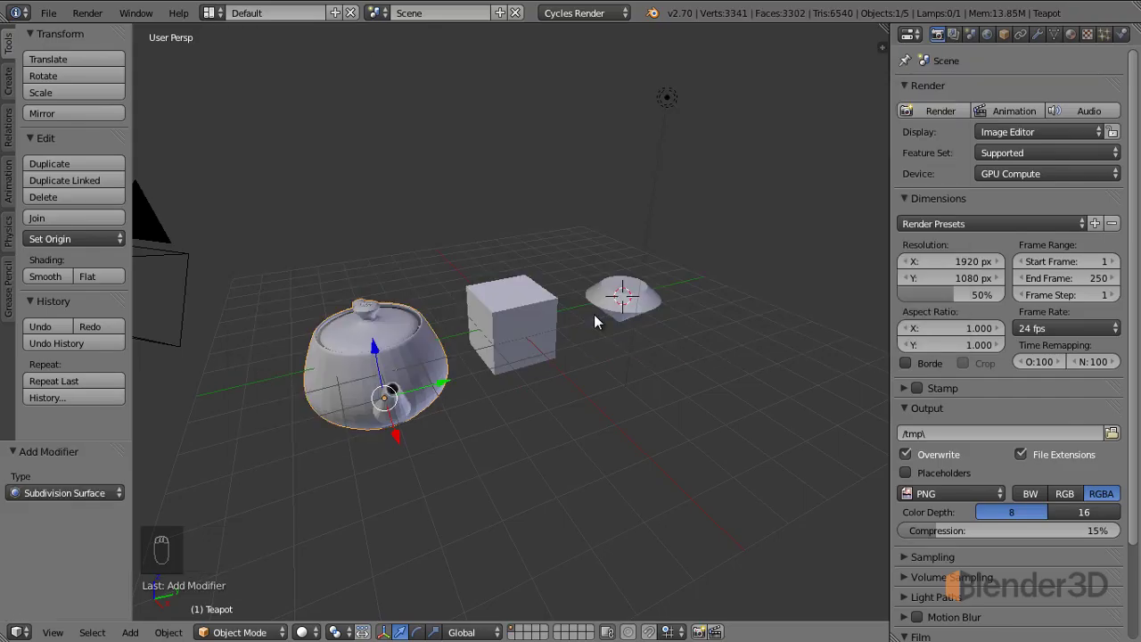
{"action": "left_click", "coordinate": [424, 393]}
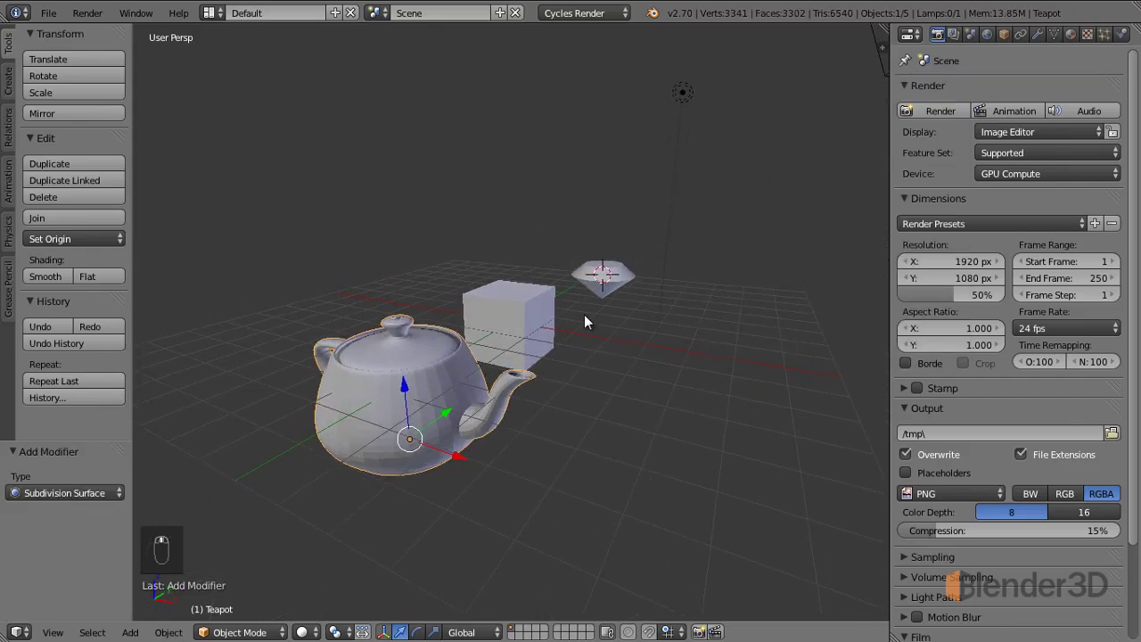
{"action": "left_click_drag", "start_coordinate": [1043, 36], "coordinate": [1007, 94]}
{"action": "left_click_drag", "start_coordinate": [1007, 93], "coordinate": [509, 265]}
Step: Delete the diamond with Delete Object from the spacebar menu, then browse to the System add-ons
{"action": "key", "text": "space"}
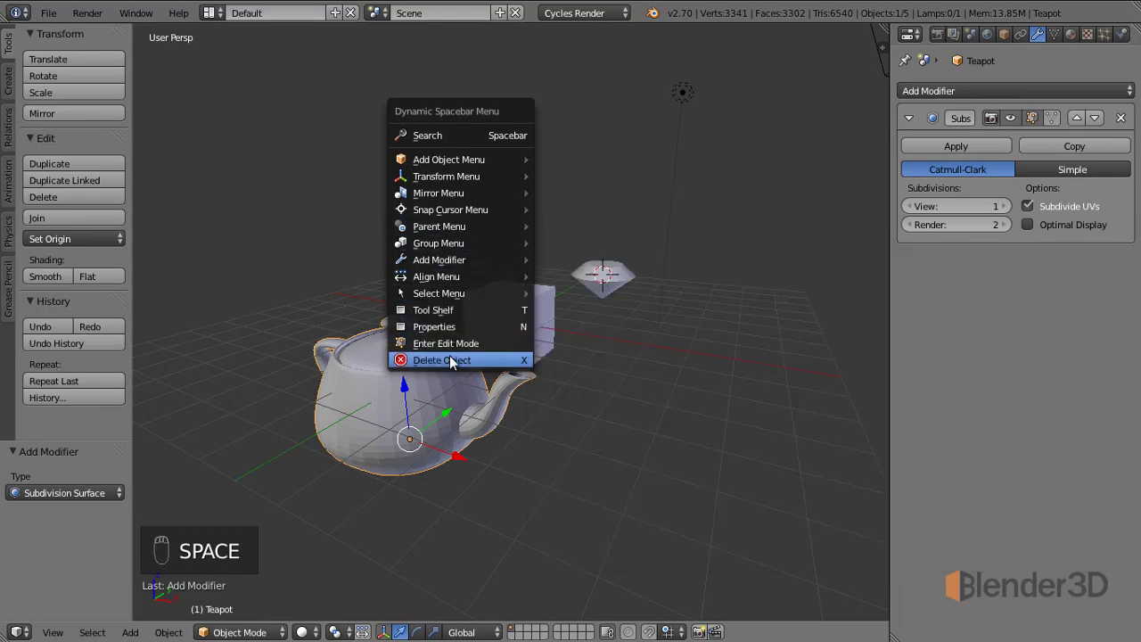
{"action": "left_click_drag", "start_coordinate": [625, 274], "coordinate": [403, 327]}
{"action": "key", "text": "space"}
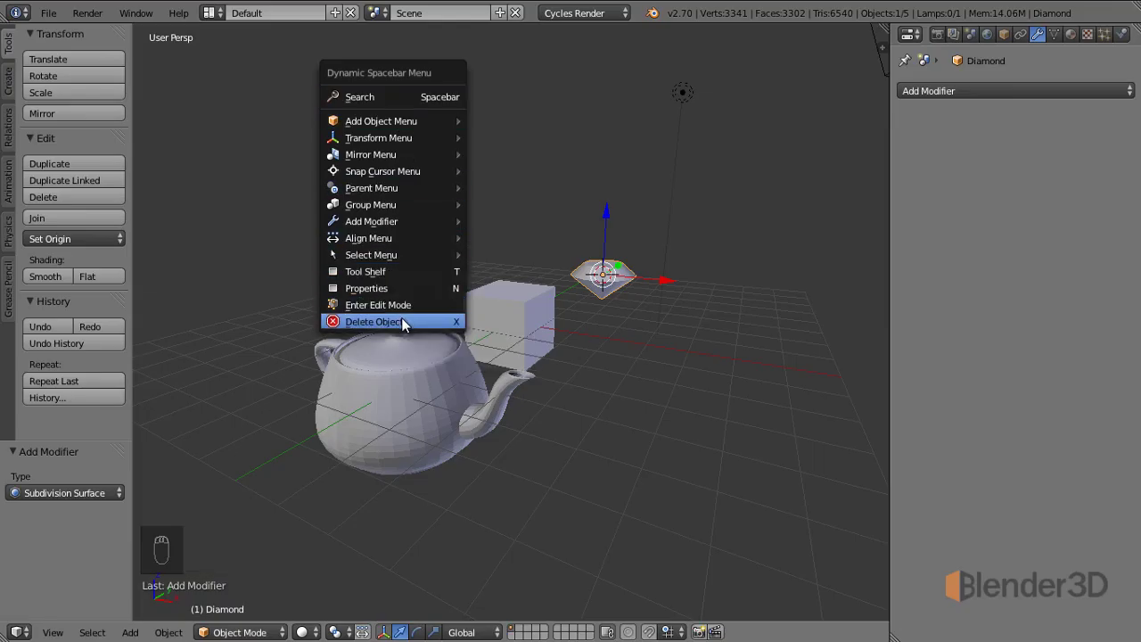
{"action": "left_click_drag", "start_coordinate": [527, 311], "coordinate": [385, 549]}
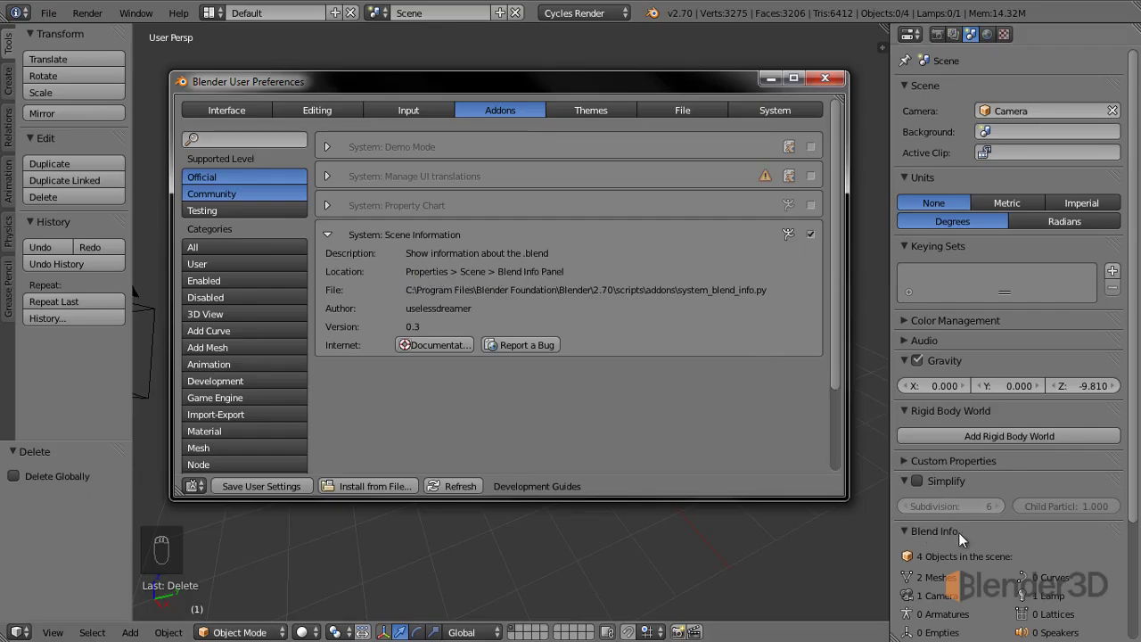
Step: Move the Blend Info statistics panel to the top of the Scene properties
{"action": "left_click_drag", "start_coordinate": [945, 41], "coordinate": [1118, 397]}
{"action": "middle_click", "coordinate": [1117, 403]}
{"action": "left_click_drag", "start_coordinate": [1121, 381], "coordinate": [967, 121]}
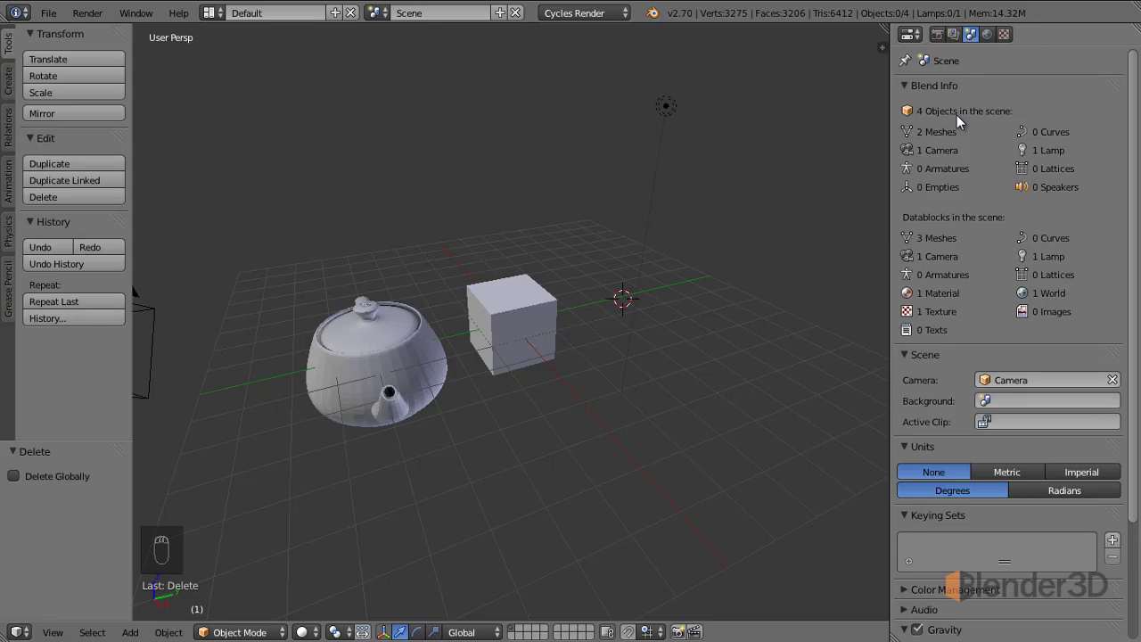
{"action": "left_click_drag", "start_coordinate": [538, 323], "coordinate": [929, 186]}
{"action": "middle_click", "coordinate": [523, 207]}
{"action": "left_click_drag", "start_coordinate": [309, 333], "coordinate": [618, 170]}
{"action": "left_click_drag", "start_coordinate": [618, 170], "coordinate": [931, 287]}
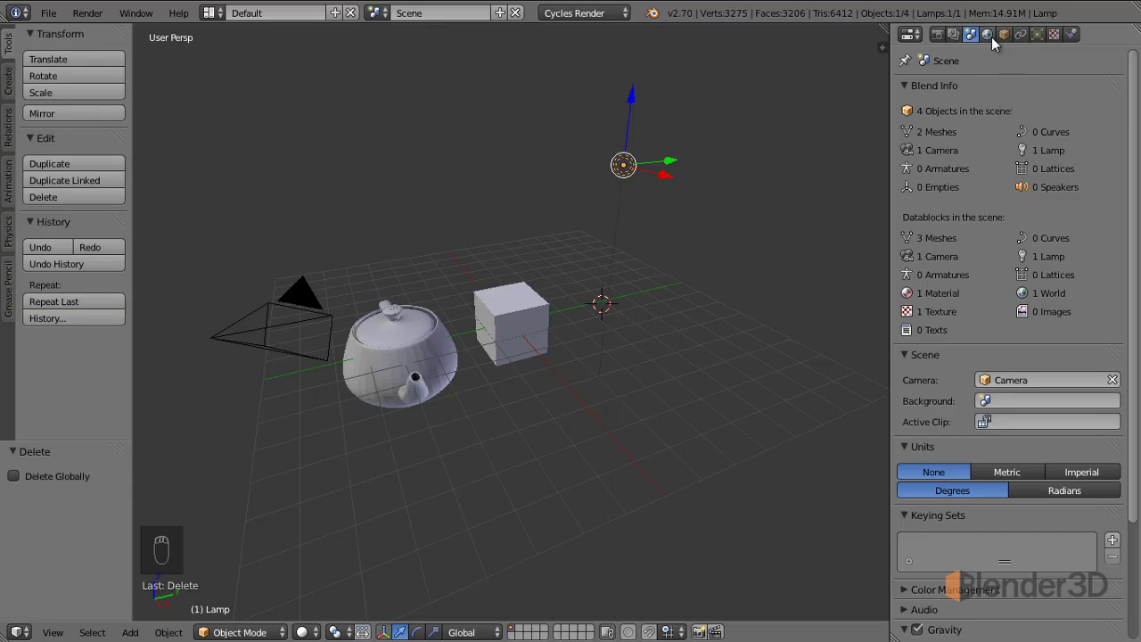
{"action": "left_click_drag", "start_coordinate": [540, 316], "coordinate": [952, 35]}
{"action": "middle_click", "coordinate": [953, 35]}
{"action": "left_click_drag", "start_coordinate": [982, 41], "coordinate": [947, 342]}
{"action": "left_click_drag", "start_coordinate": [946, 342], "coordinate": [491, 326]}
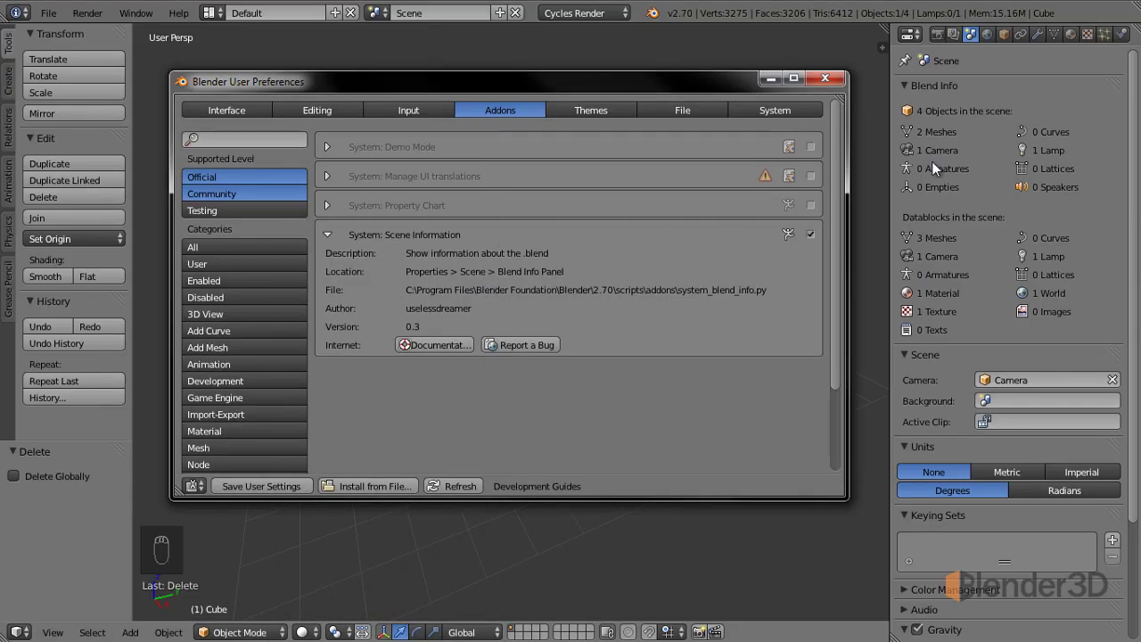